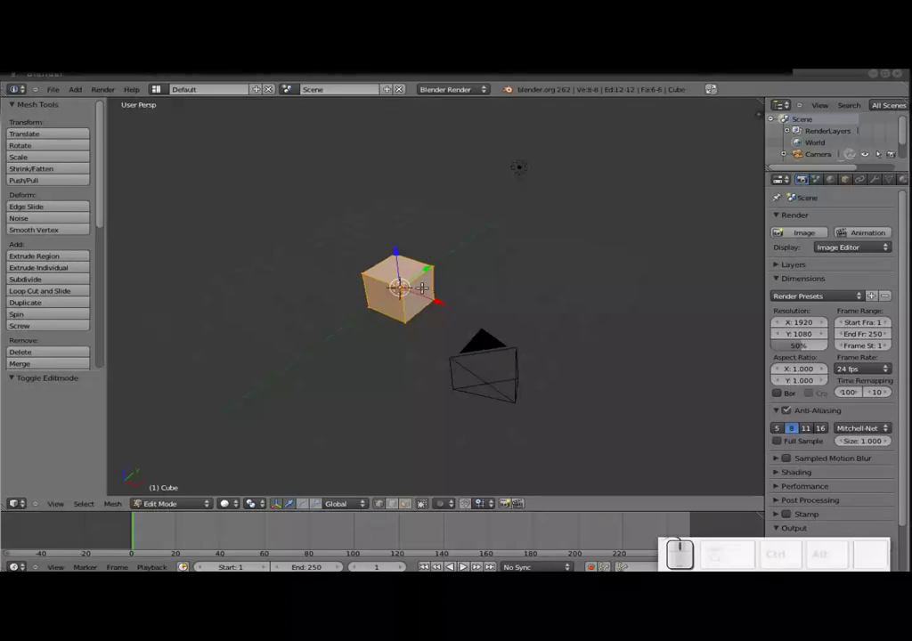
Subdivide the cube repeatedly into a dense mesh and return to Object Mode
key("w")
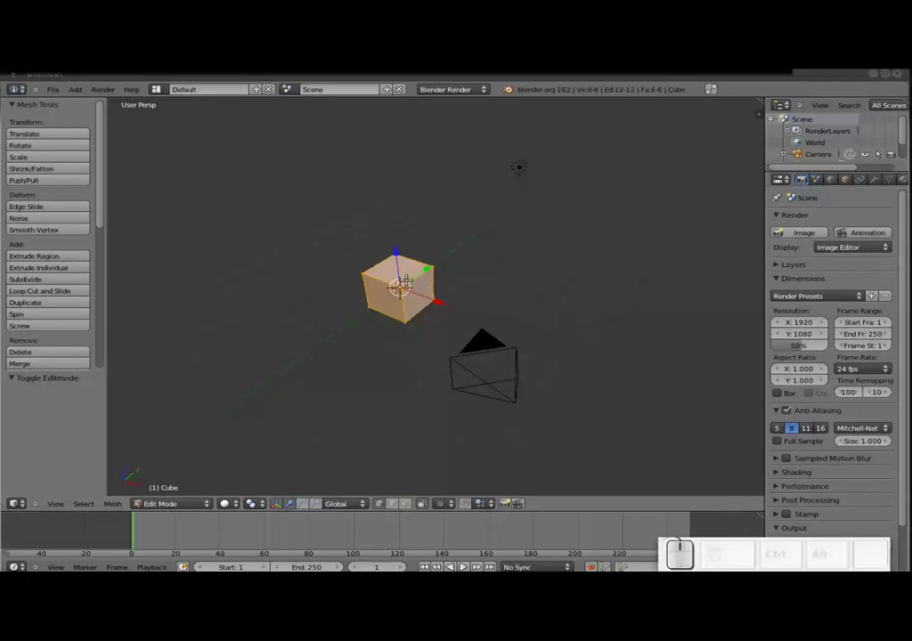
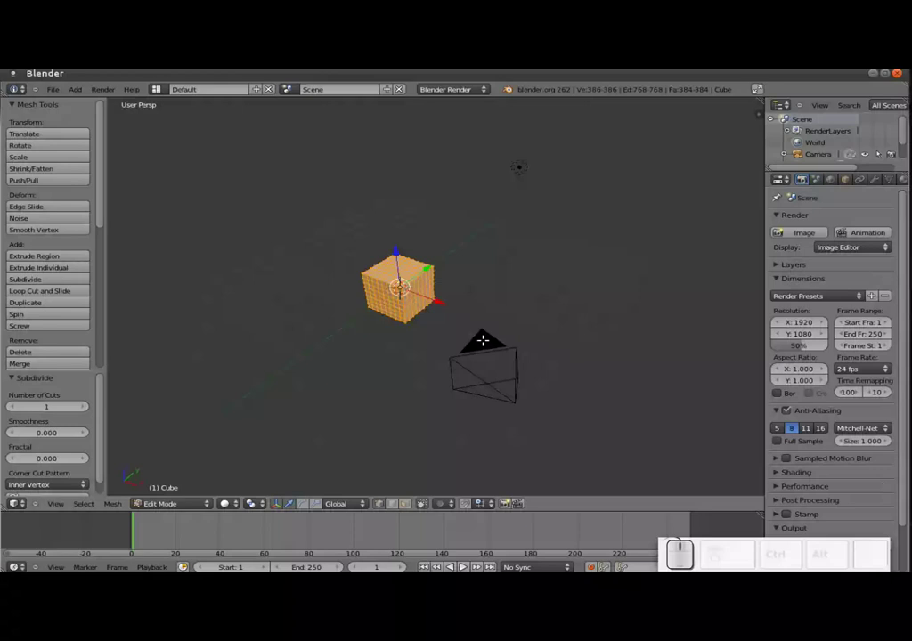
key("Tab")
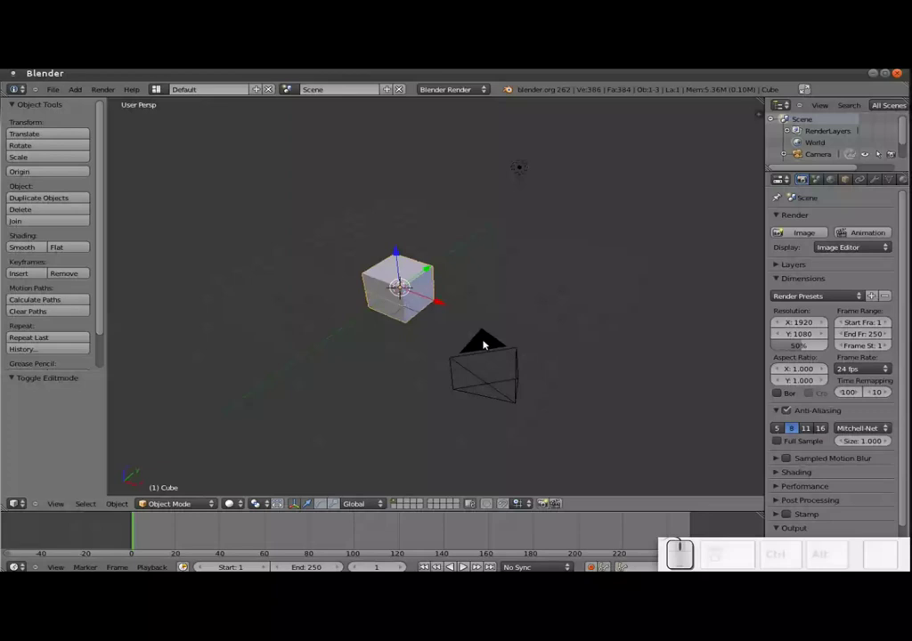
Search 'quick' and apply Quick Fluid, adding a fluid domain box around the cube
key("space")
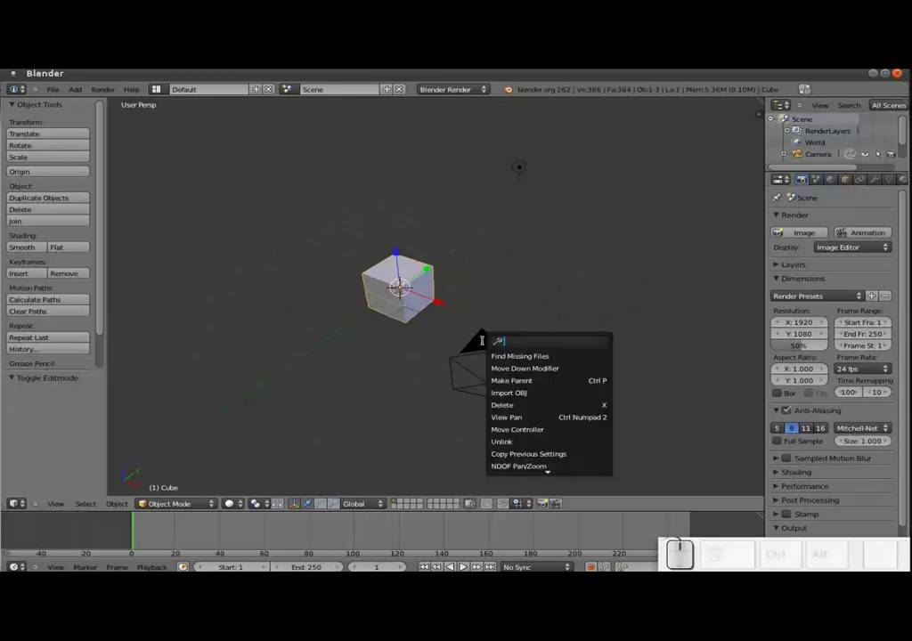
key("q")
key("u")
key("i")
key("c")
key("k")
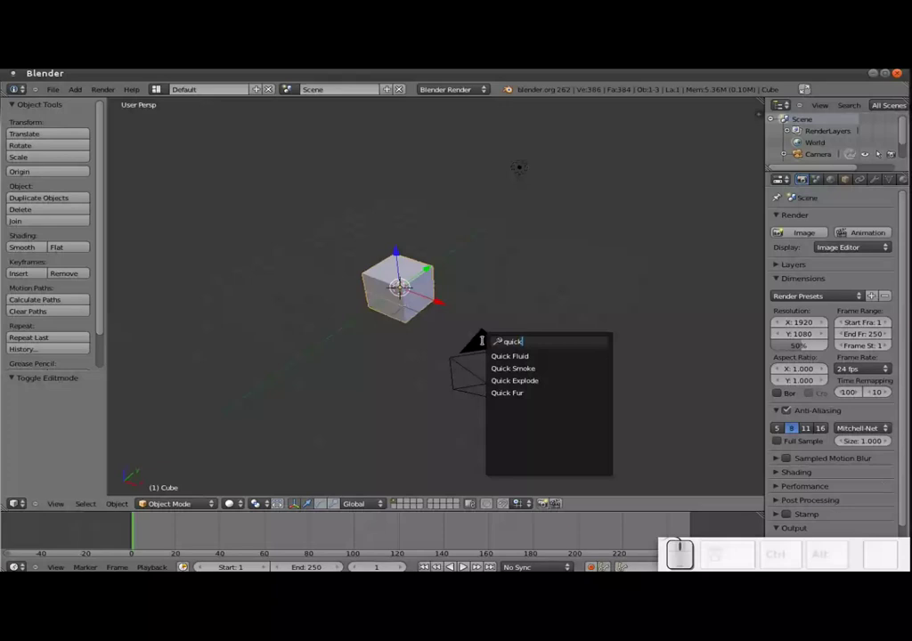
key("Down")
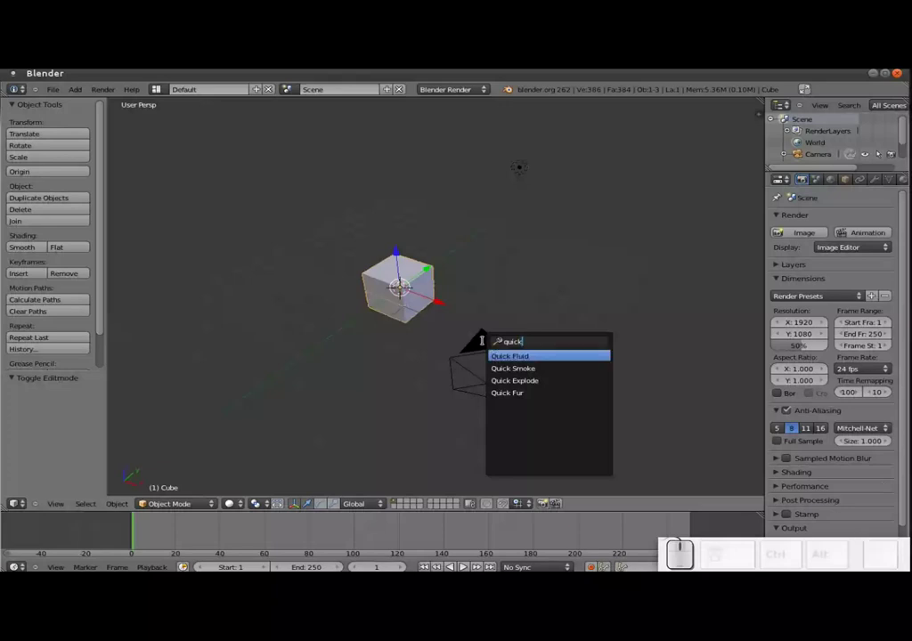
key("Return")
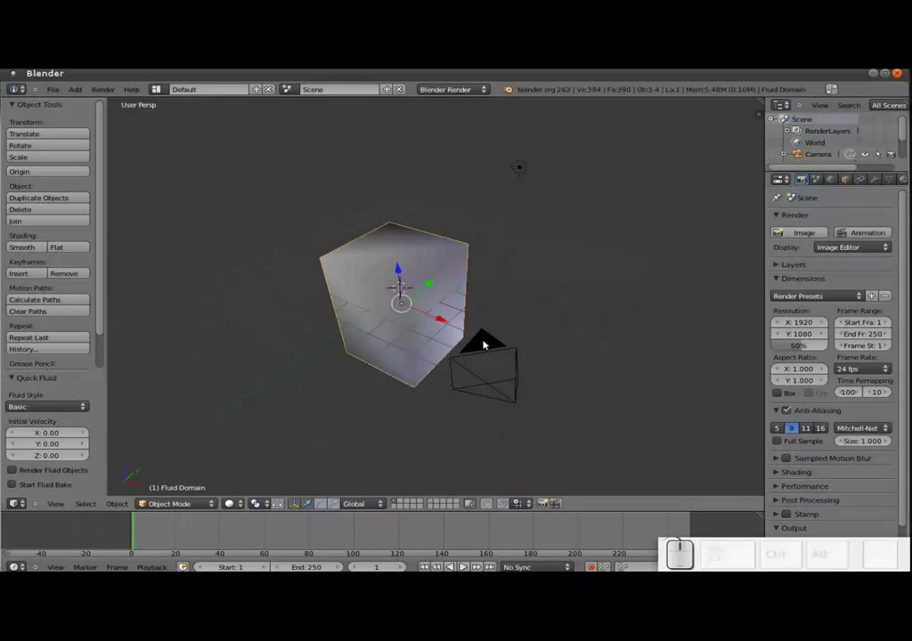
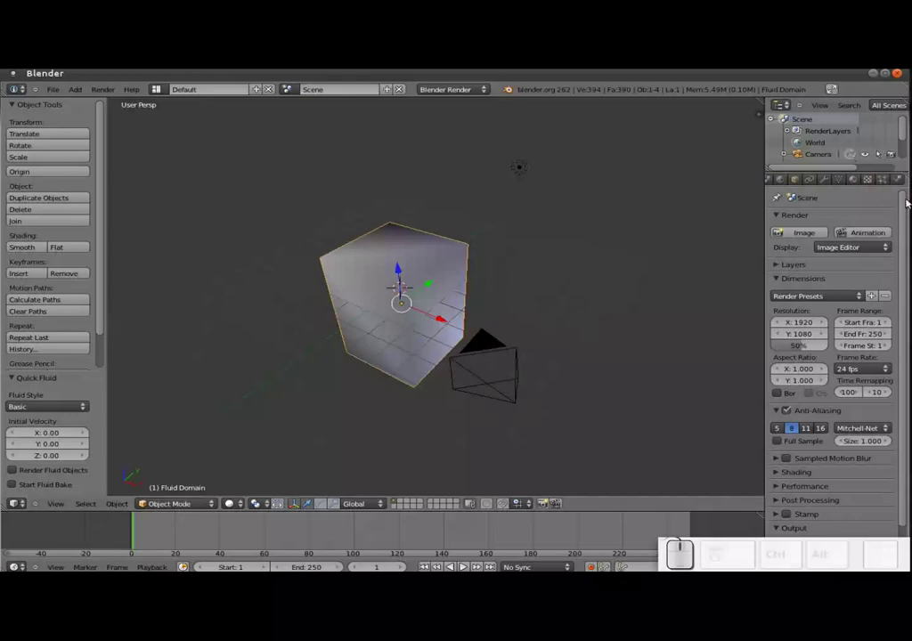
Show the domain's fluid physics, check the inner cube in wireframe, then reselect the domain
left_click(897, 183)
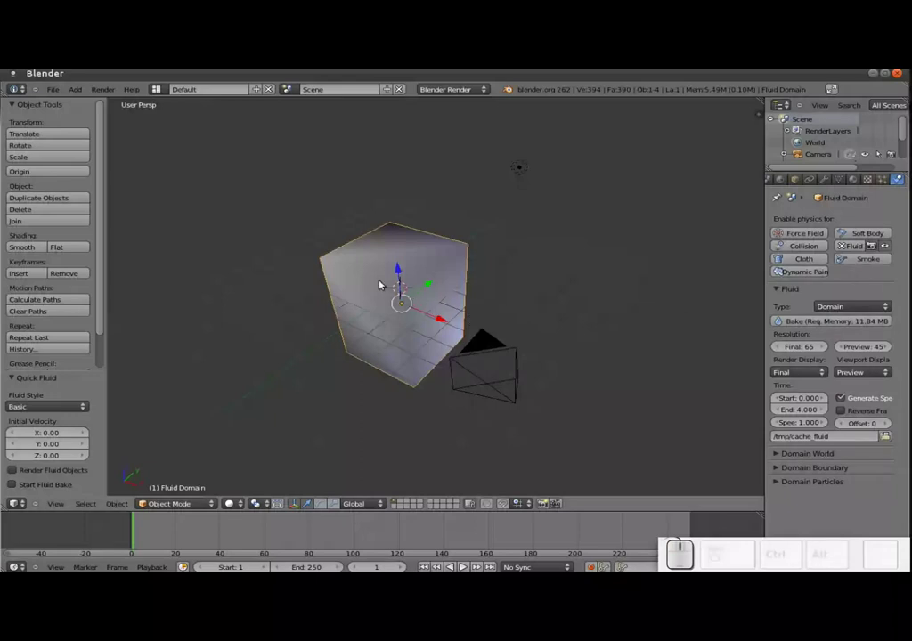
key("z")
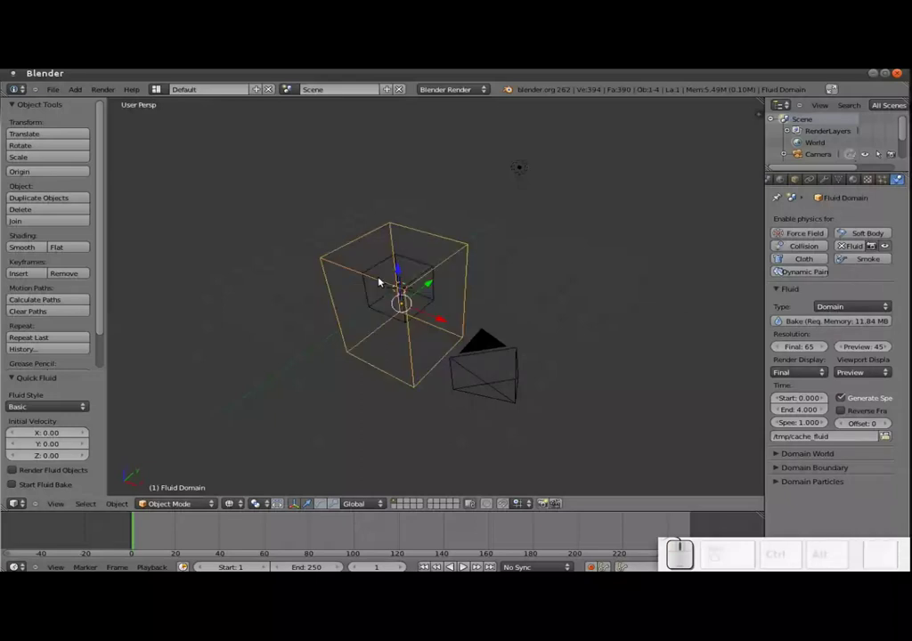
right_click(412, 262)
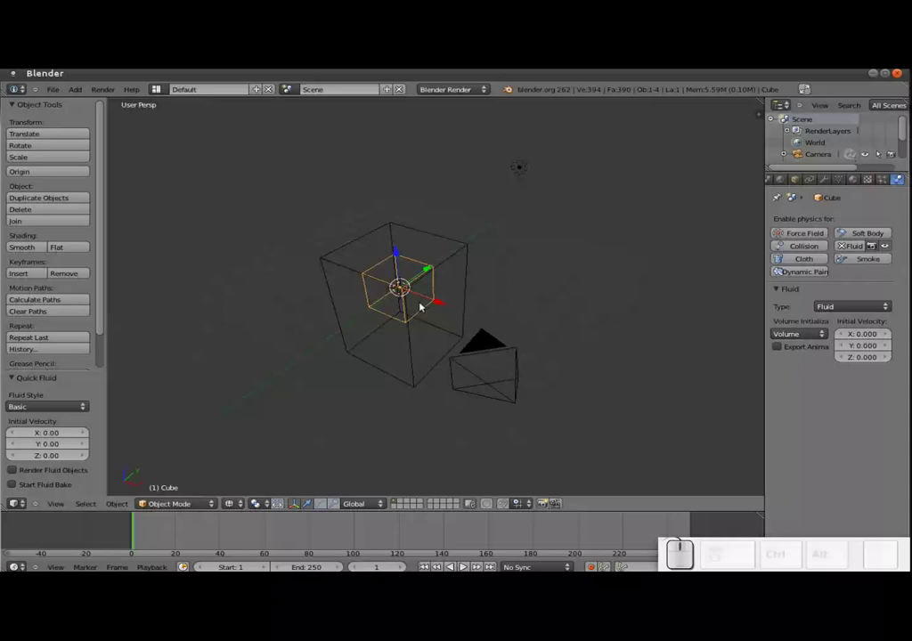
key("z")
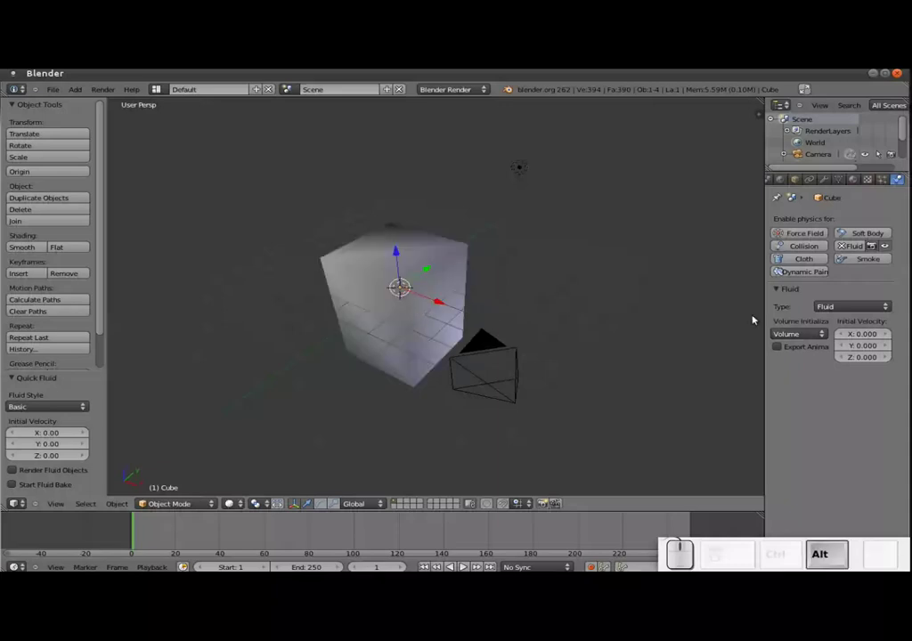
right_click(430, 287)
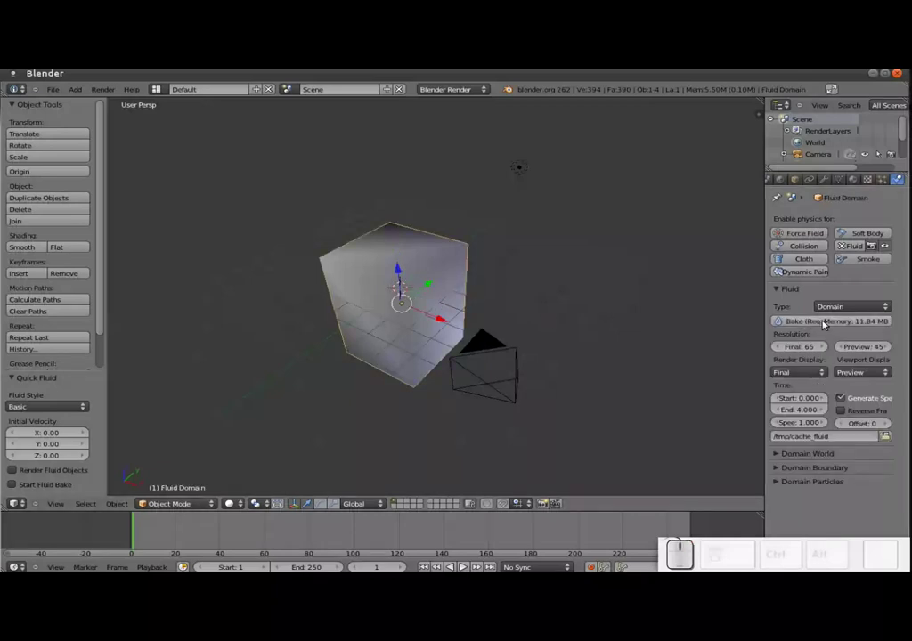
Bake the fluid simulation for the domain and wait for it to finish
left_click(825, 325)
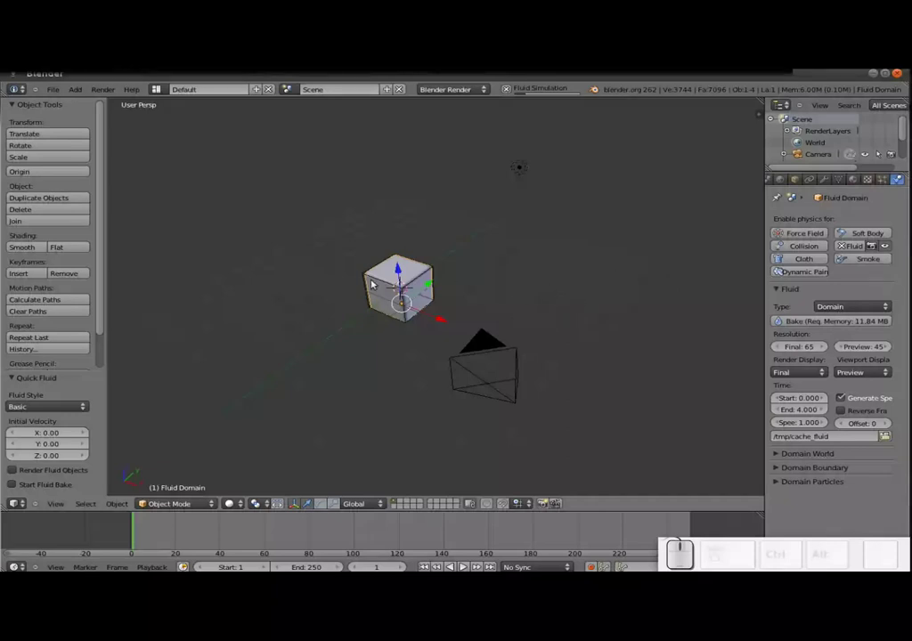
Play the baked fluid splash twice, then request reloading the start-up file
key("Escape")
key("alt+a")
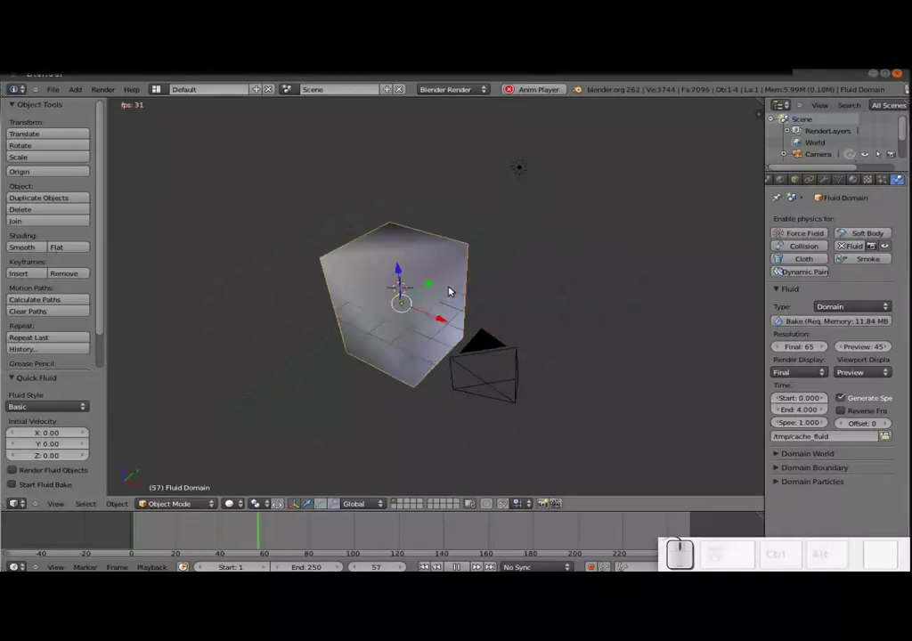
key("Escape")
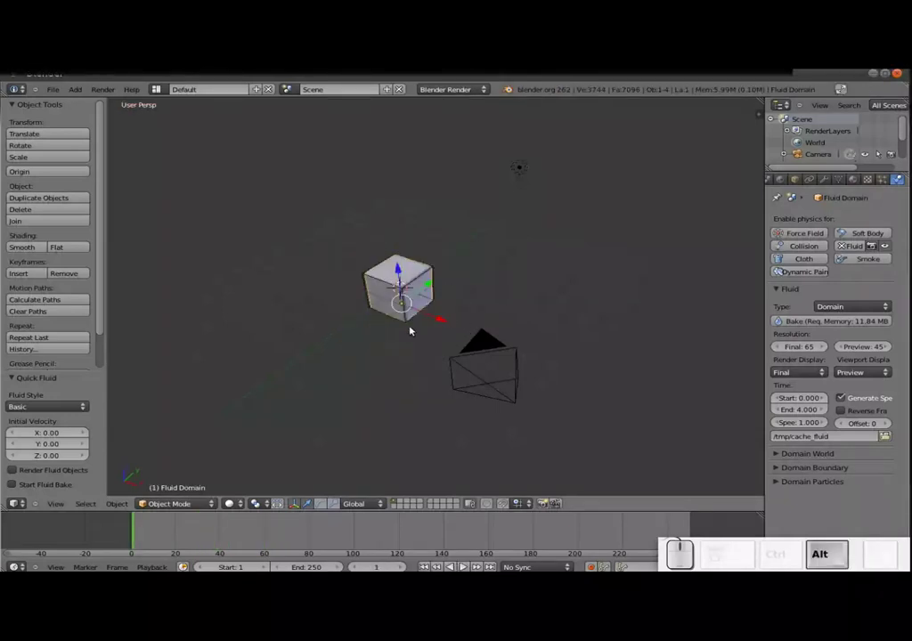
key("alt+a")
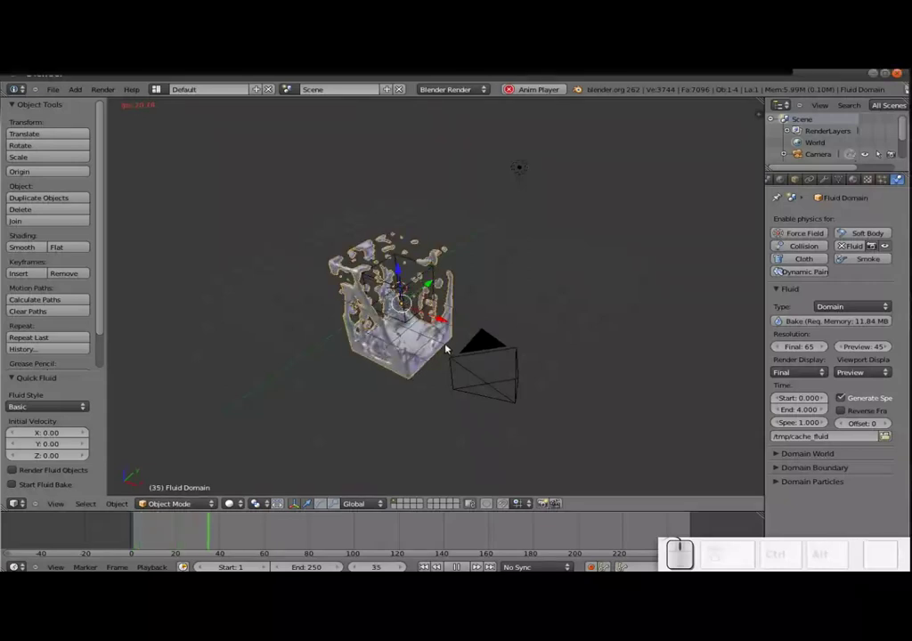
key("Escape")
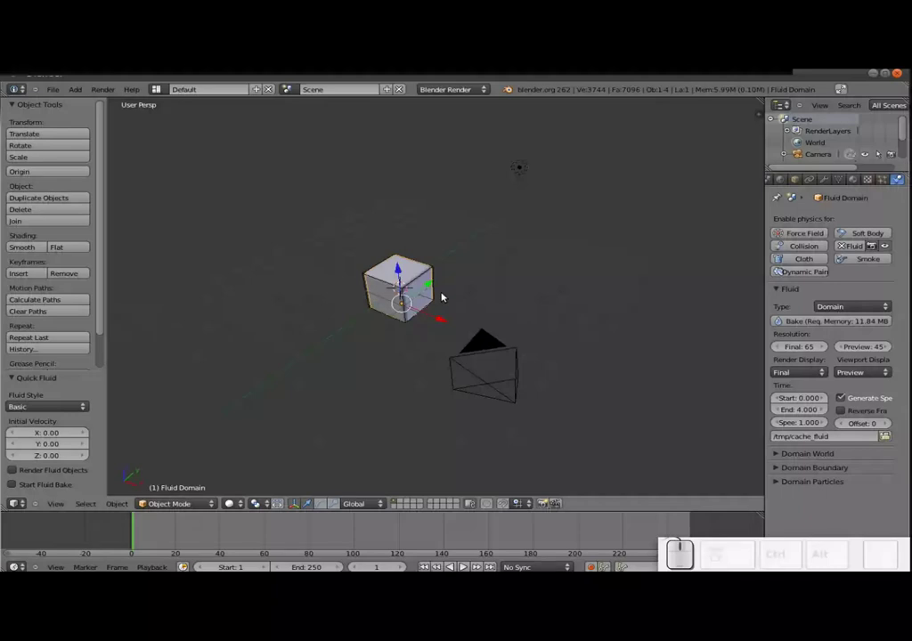
key("ctrl+n")
Reload the default scene, subdivide the cube and apply Quick Smoke, dismissing its error
key("ctrl+Return")
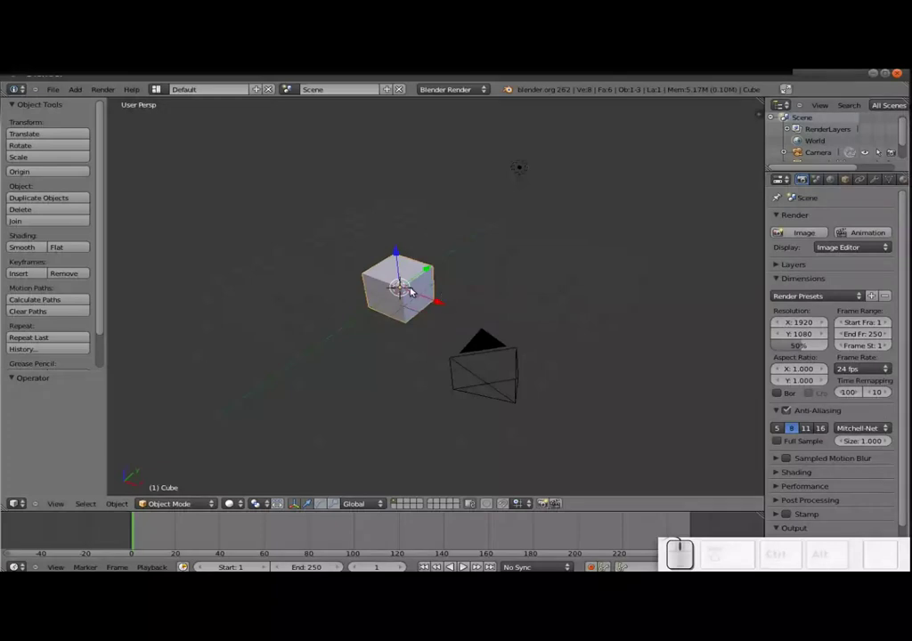
key("Tab")
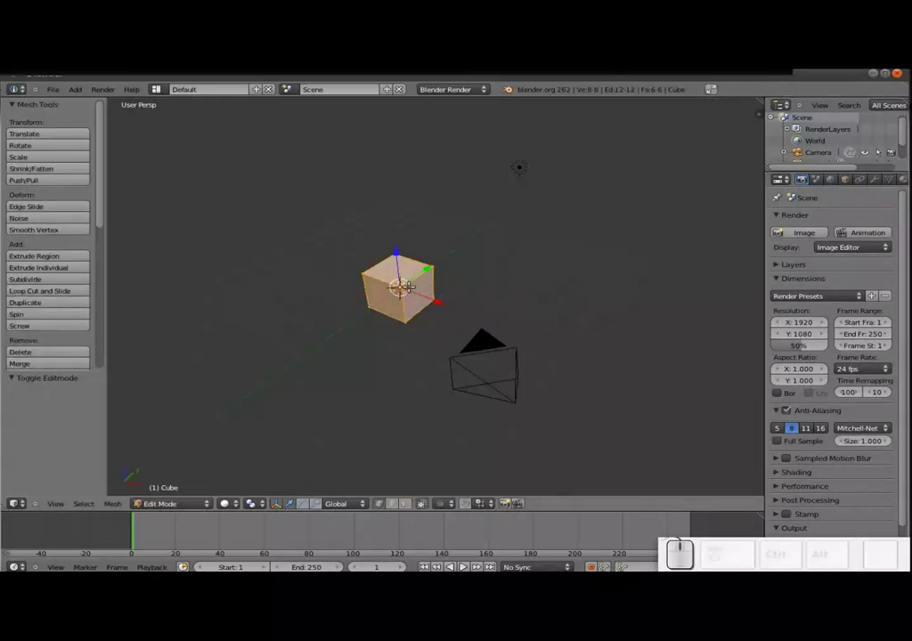
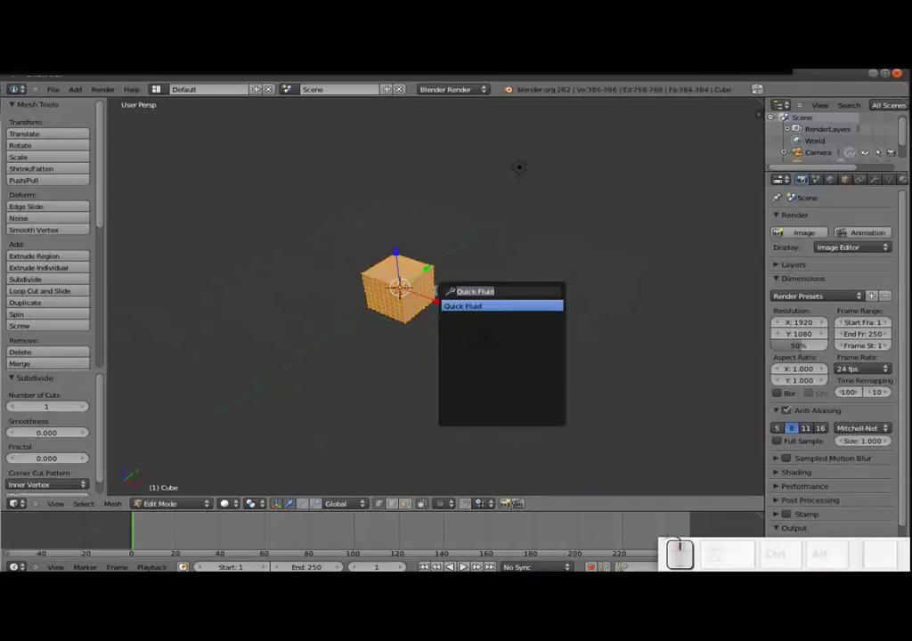
key("End")
key("BackSpace")
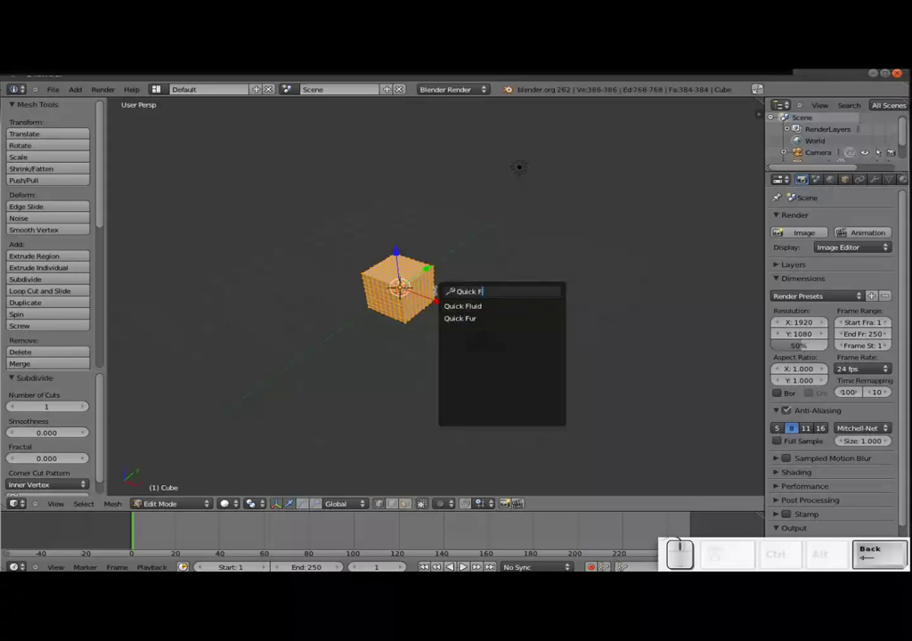
key("Down")
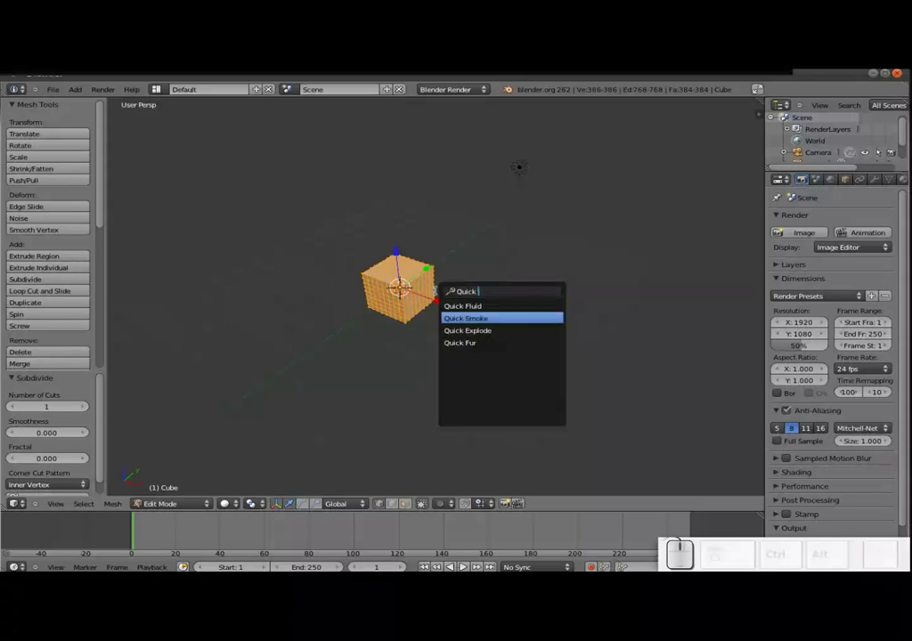
key("Return")
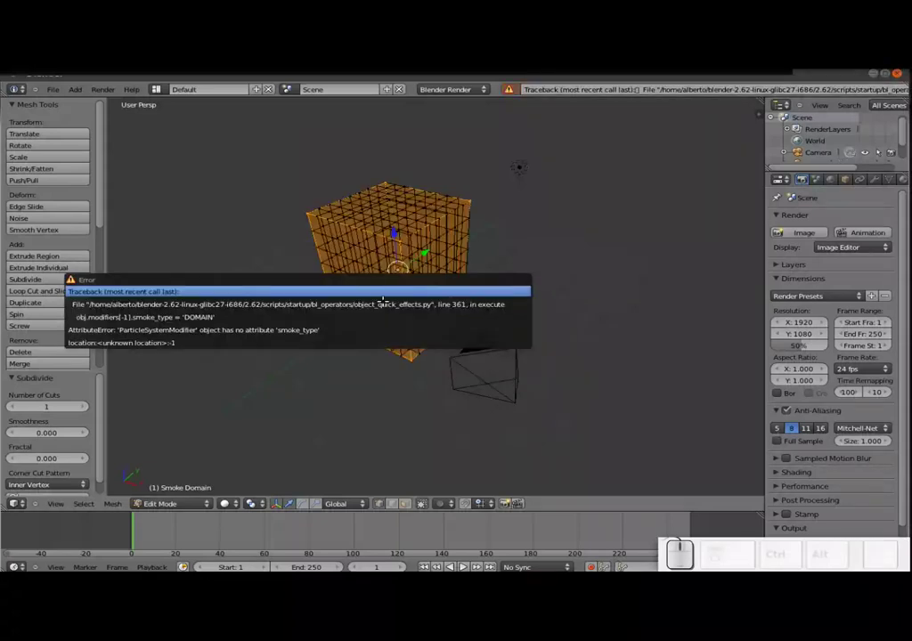
key("Escape")
Play the smoke cloud building in the domain, then request reloading the start-up file
key("Tab")
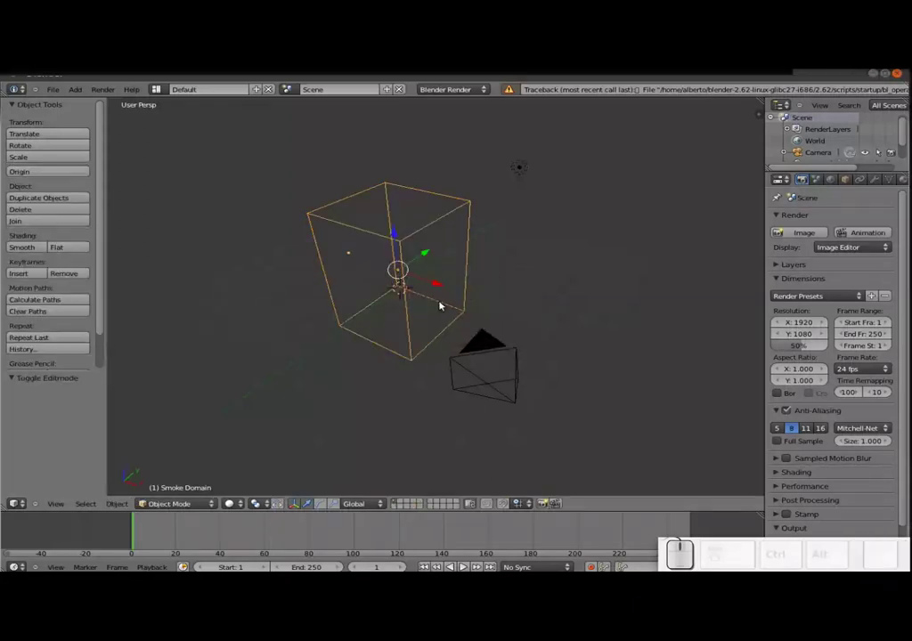
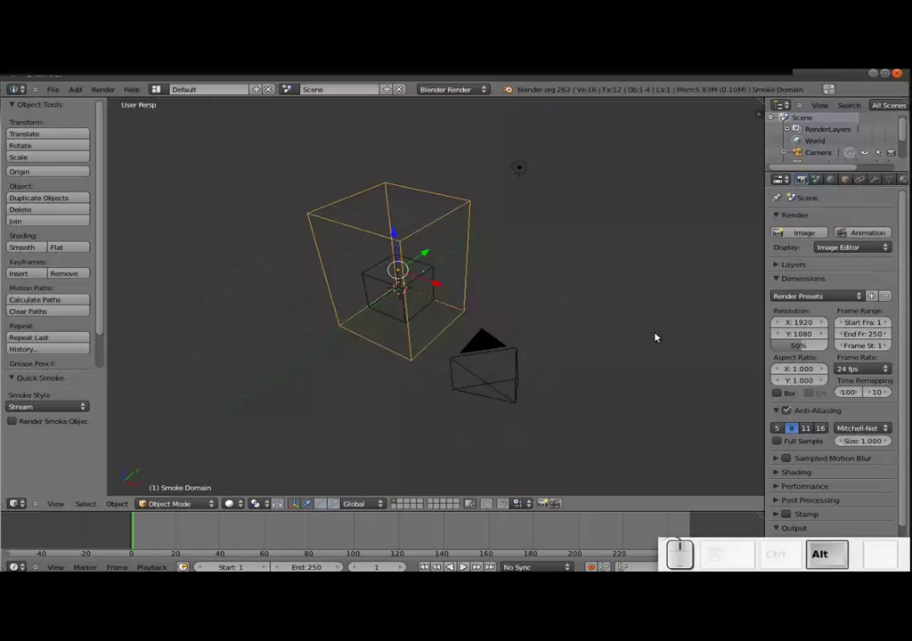
key("alt+a")
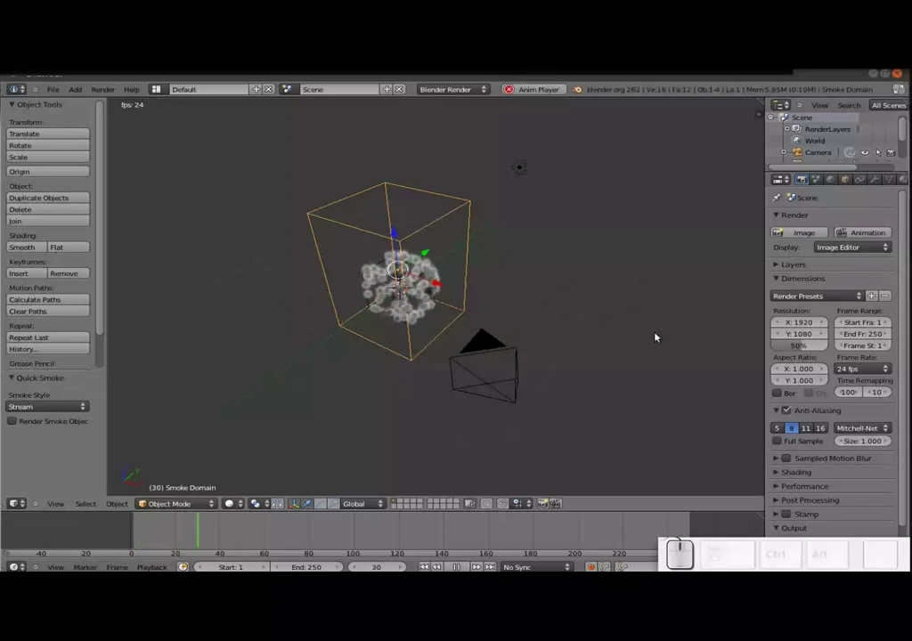
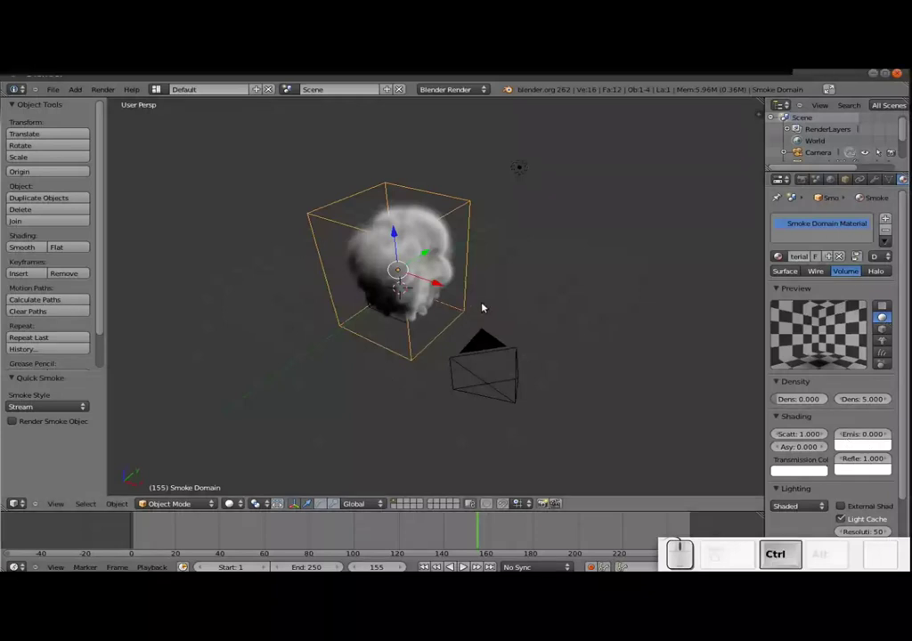
key("ctrl+n")
Reload the default cube, subdivide it, apply Quick Explode and play the shattering
key("ctrl+Return")
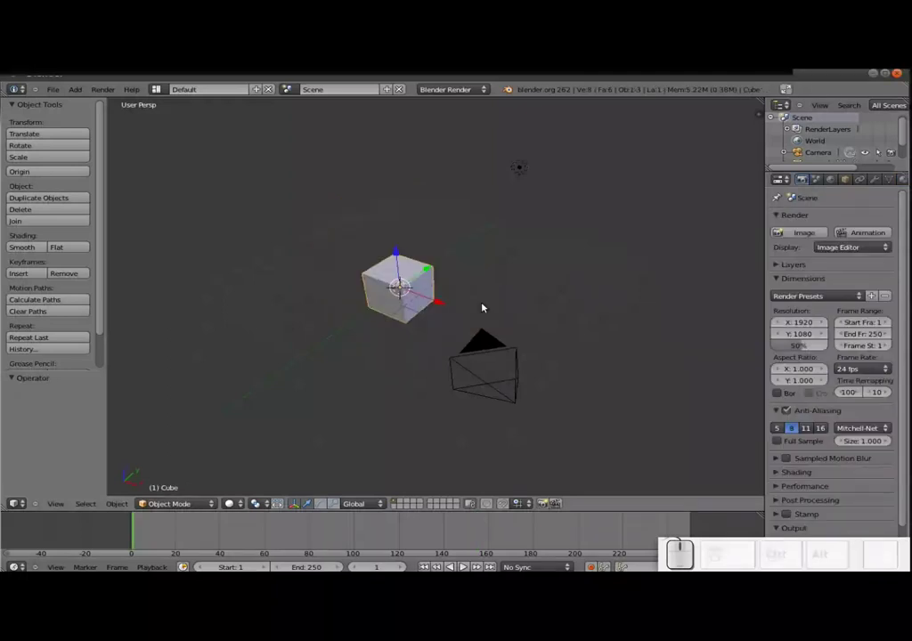
key("Tab")
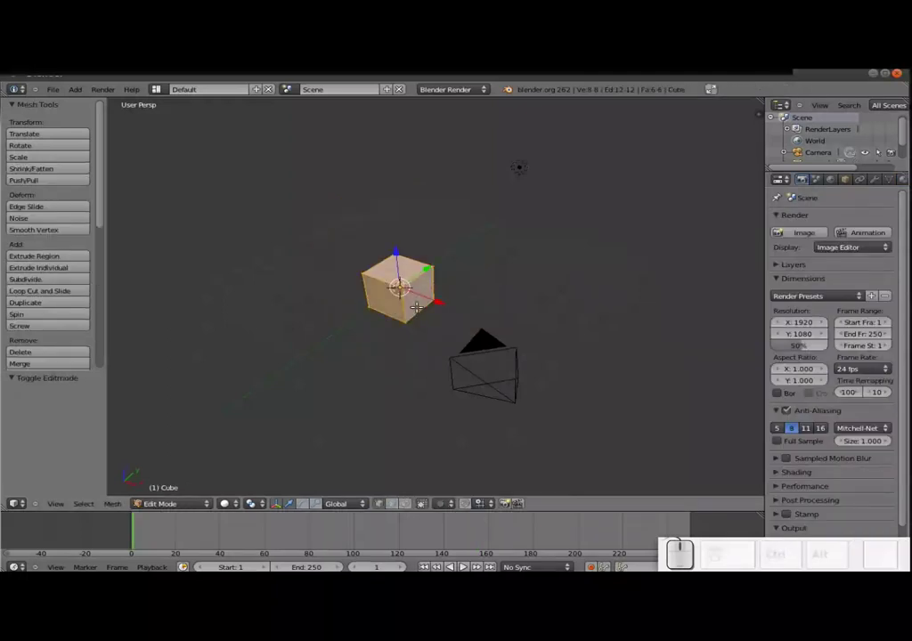
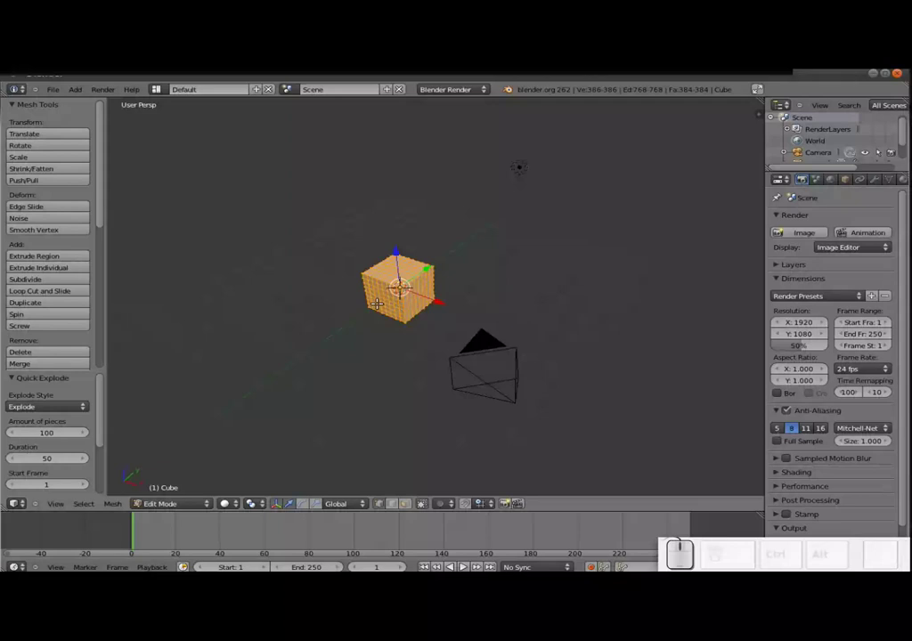
key("Tab")
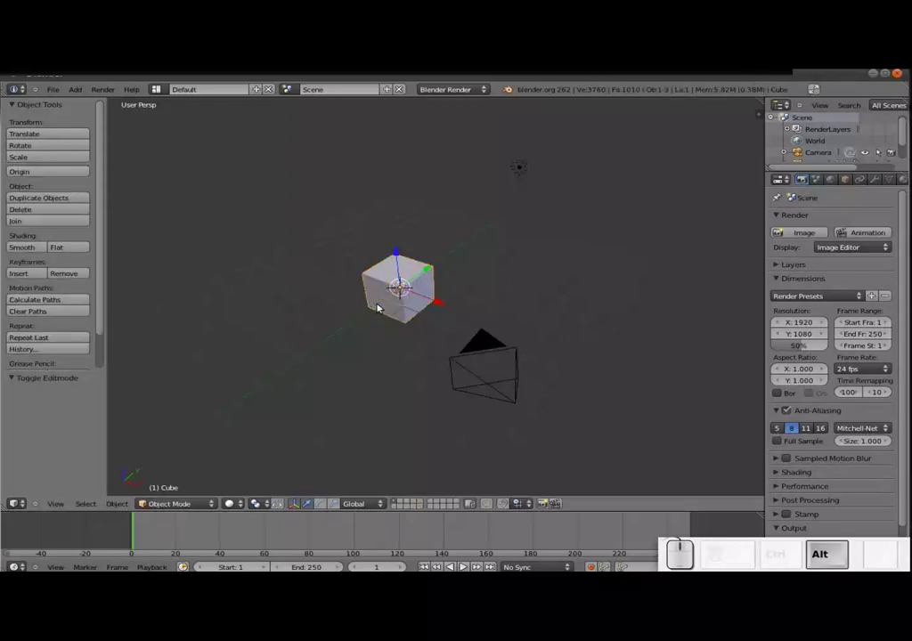
key("alt+a")
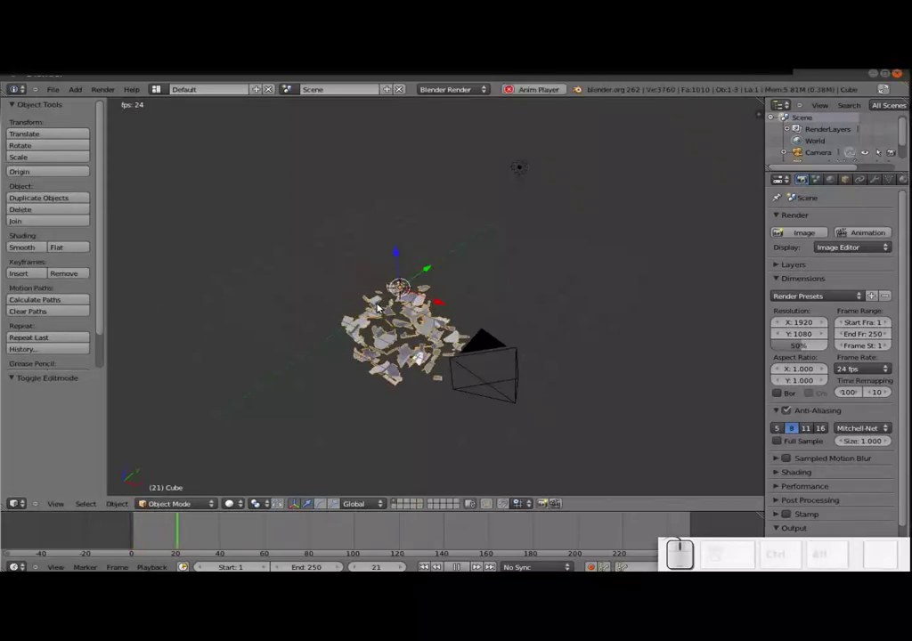
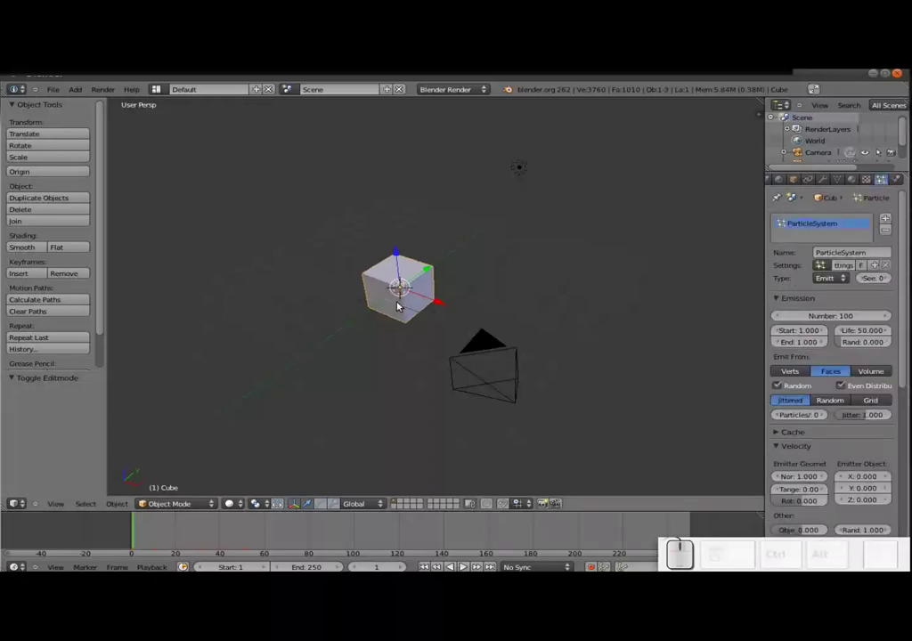
Set the explosion particles' Gravity field weight to 0
scroll("down", 3)
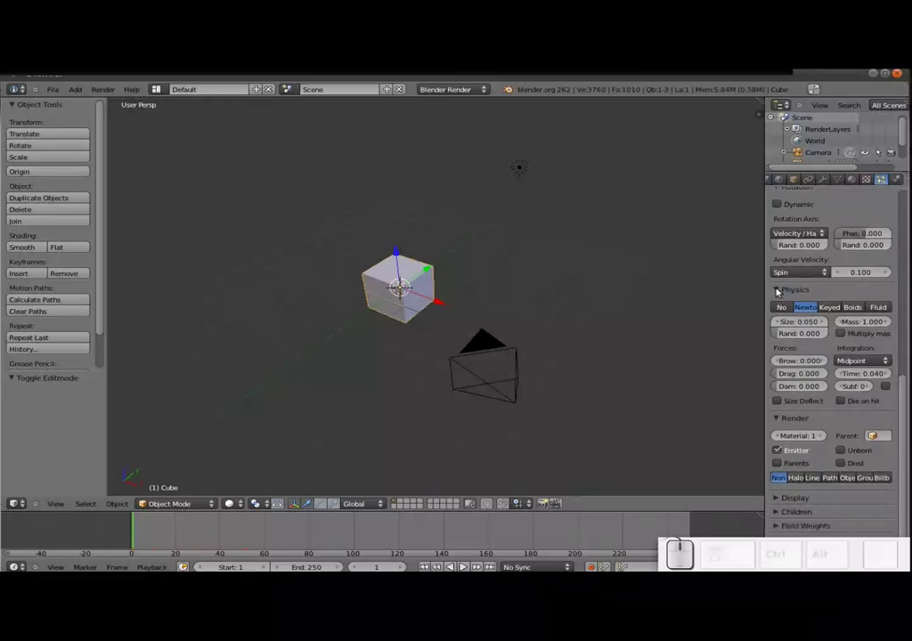
left_click(778, 294)
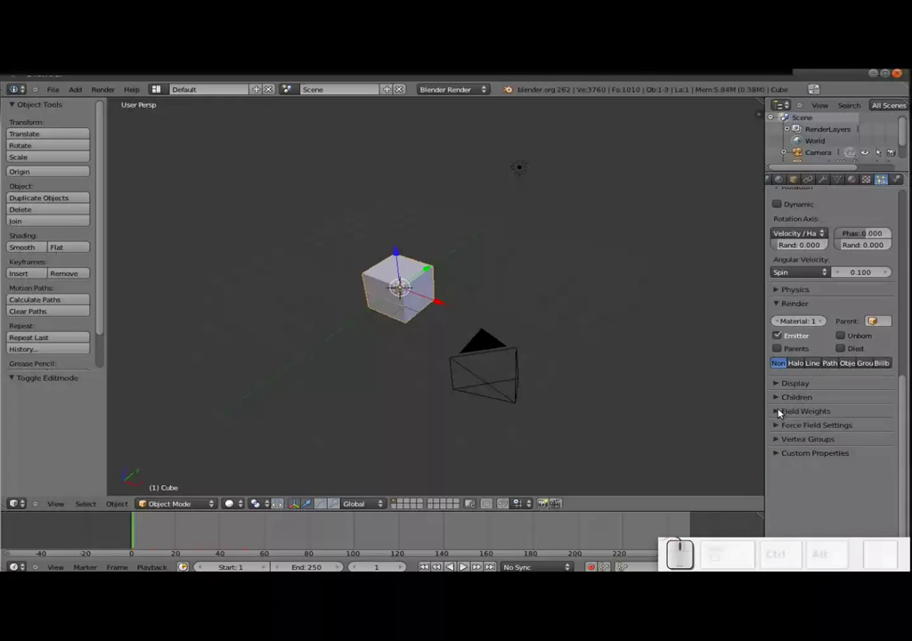
left_click(778, 416)
left_click_drag(814, 446, 130, 543)
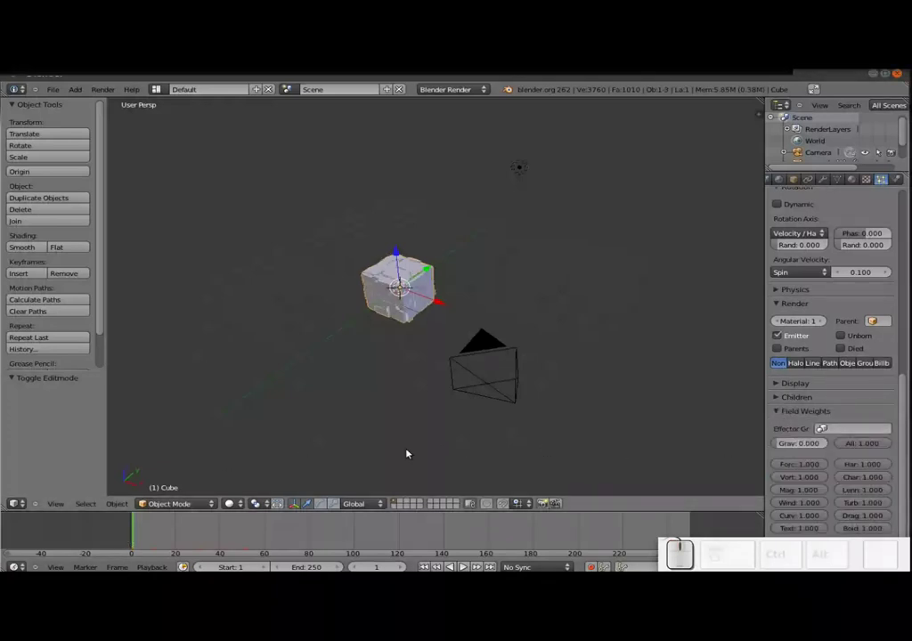
Replay the weightless explosion from frame 1 a couple of times and stop at the start
key("alt+a")
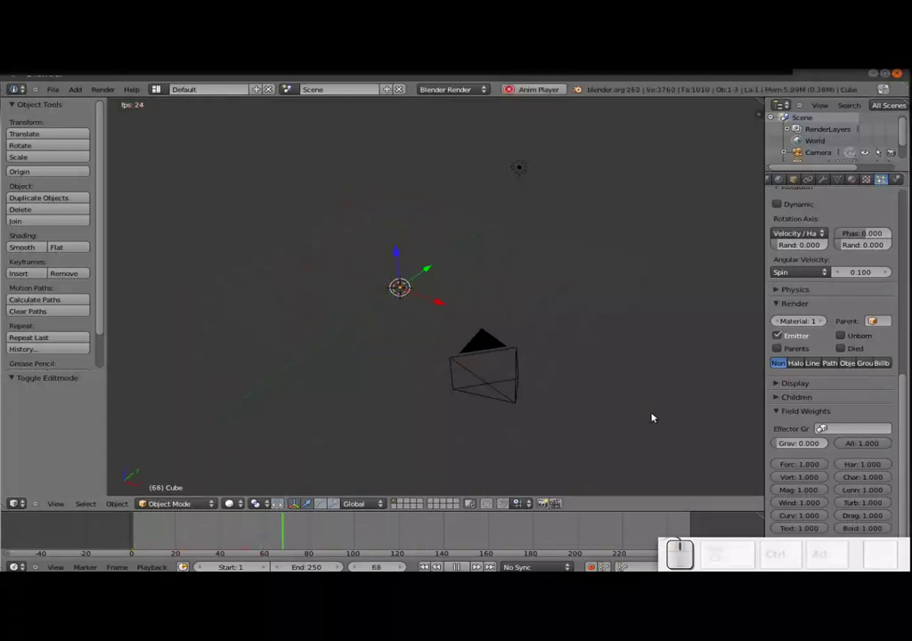
key("Escape")
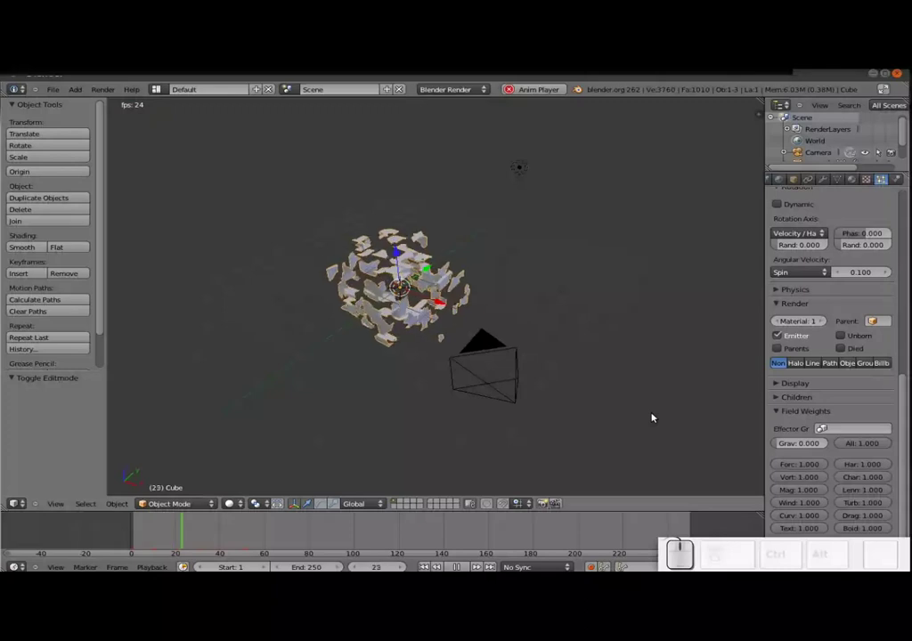
key("Escape")
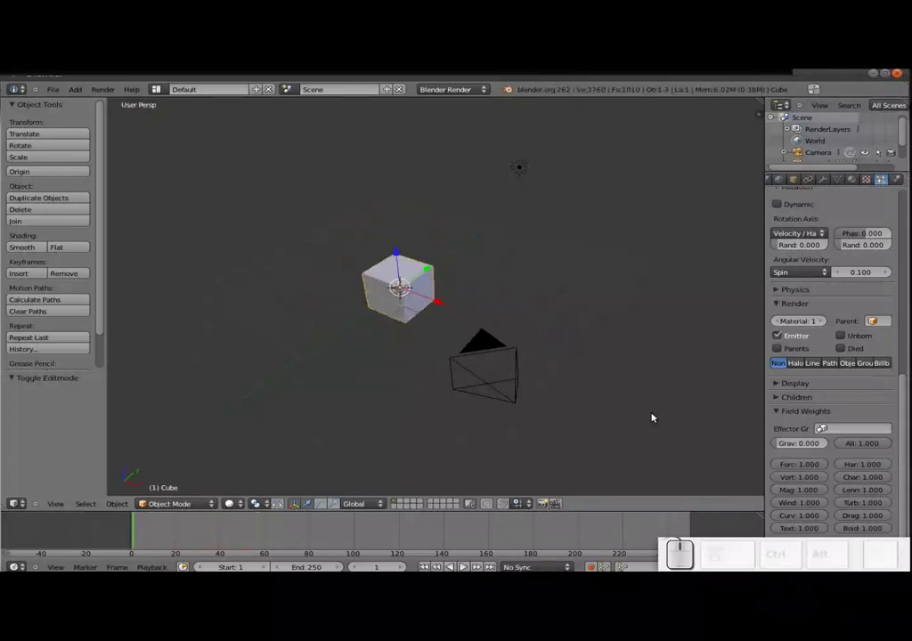
key("alt+a")
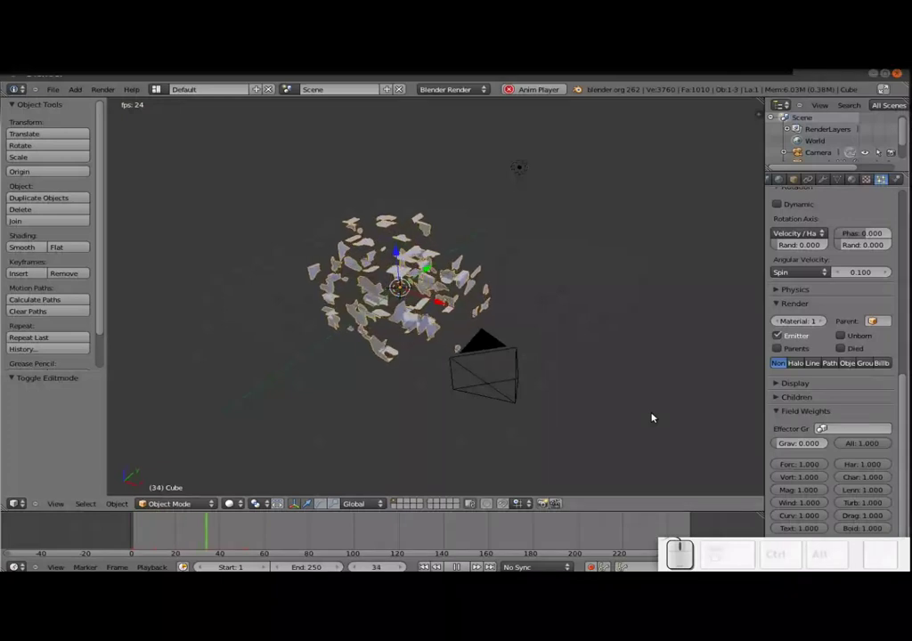
key("Escape")
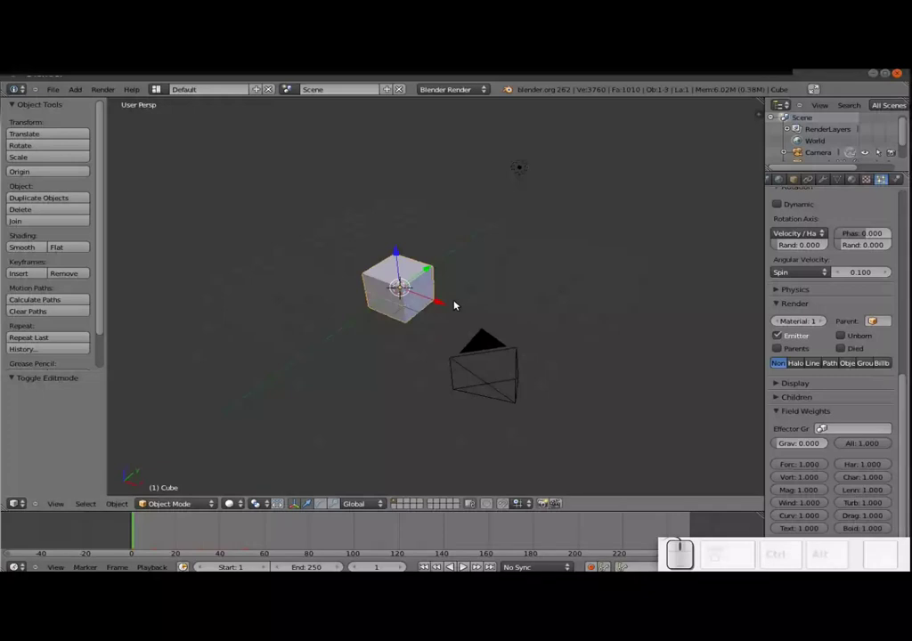
Reload the default start-up scene to get a fresh cube
key("ctrl+n")
key("ctrl+Return")
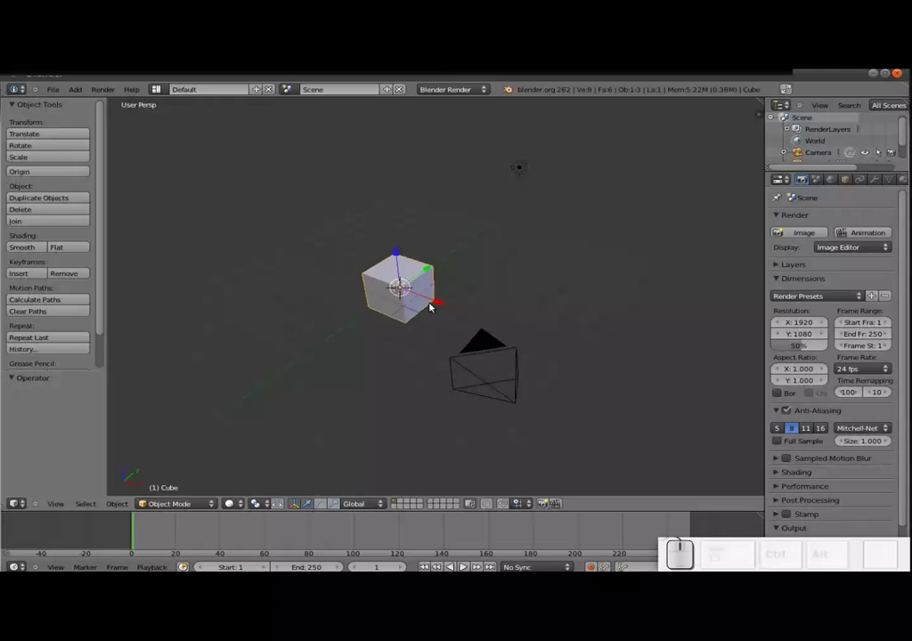
Run Quick Fur from the command search to give the cube a medium-density fur coat
key("space")
key("End")
key("BackSpace")
key("Down")
key("Return")
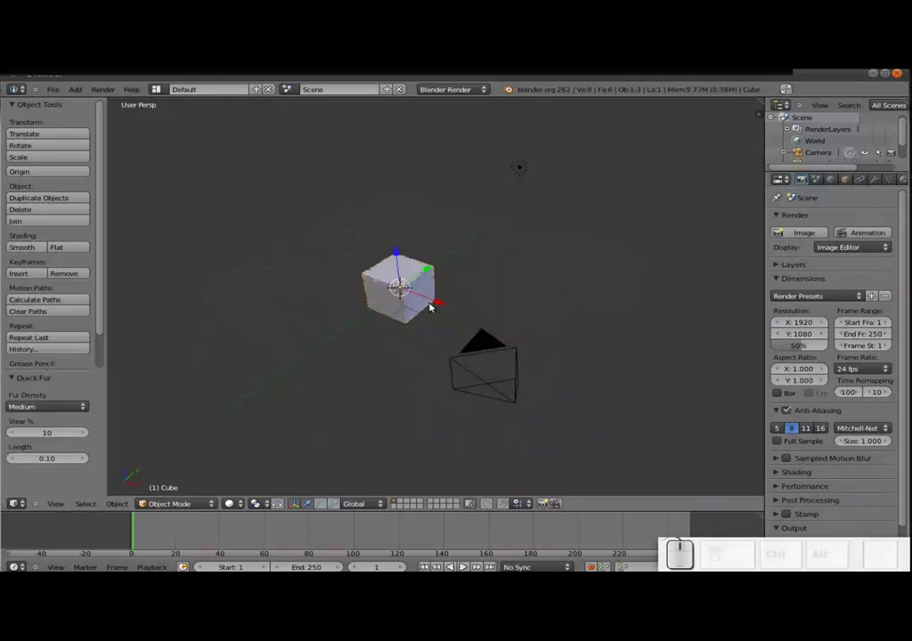
Zoom in and orbit the viewport to inspect the fur strands up close
scroll("up", 3)
left_click_drag(321, 294, 316, 282)
middle_click(296, 326)
middle_click(194, 427)
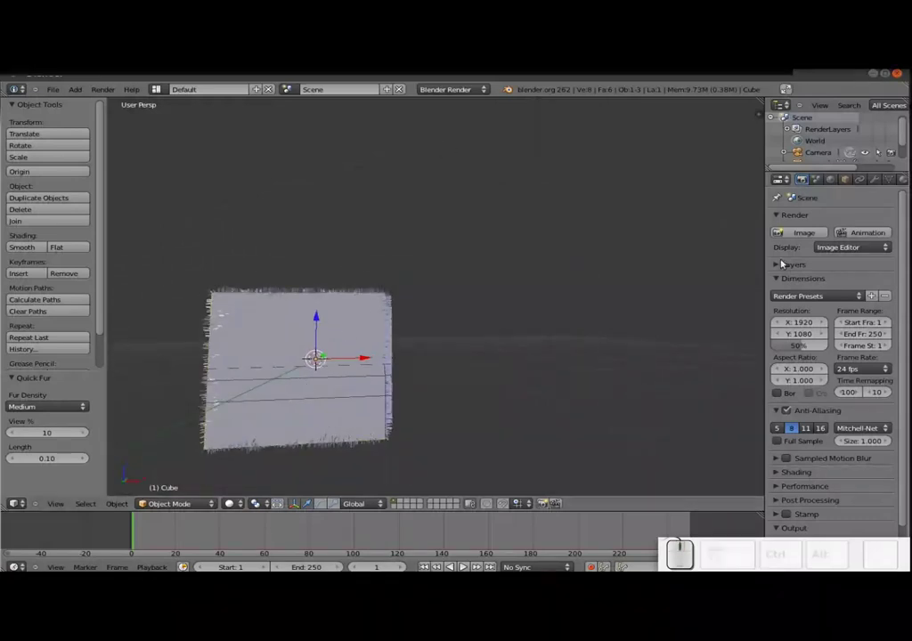
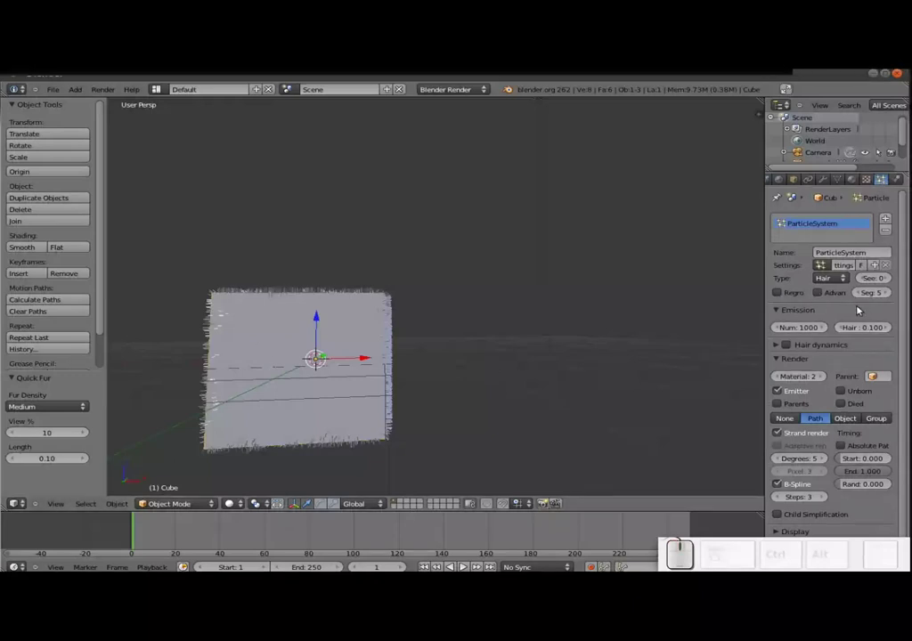
Keep the particle type as Hair and raise the Emission Number from 1000 to 10000
left_click(843, 280)
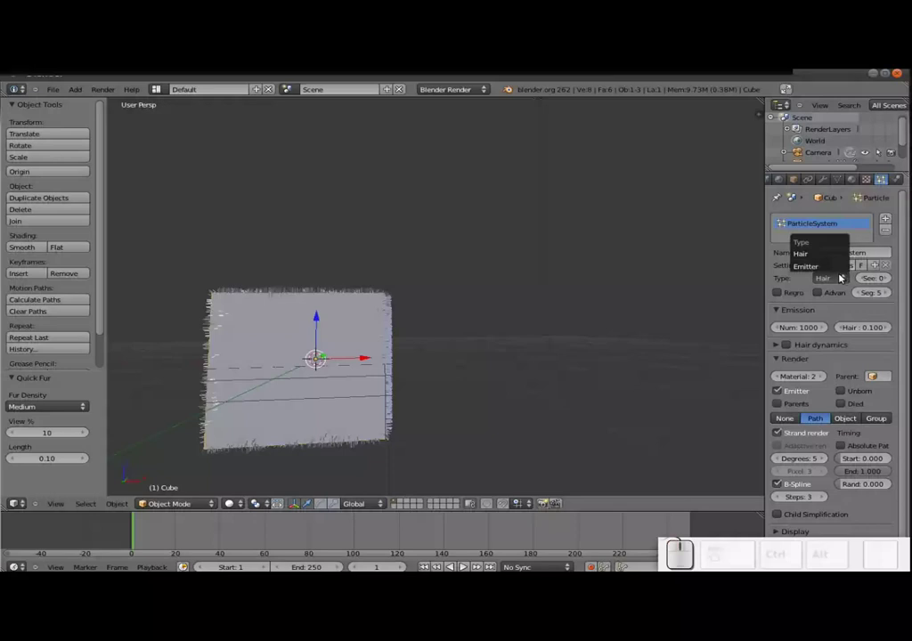
left_click(845, 313)
left_click(780, 313)
left_click(792, 332)
key("Right")
key("KP_Enter")
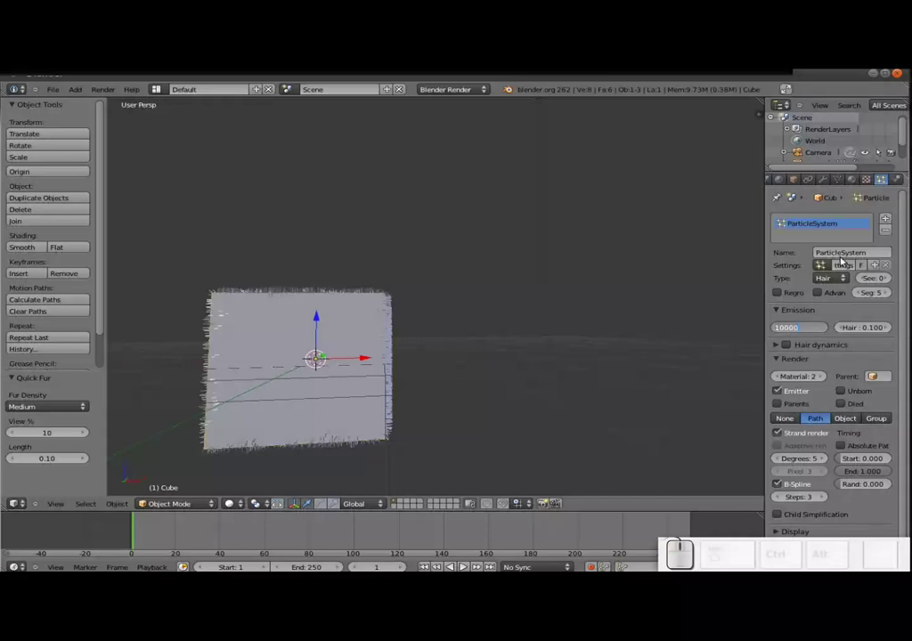
Orbit and zoom out to view the denser fur coat on the cube
left_click_drag(336, 317, 350, 293)
scroll("down", 3)
scroll("down", 3)
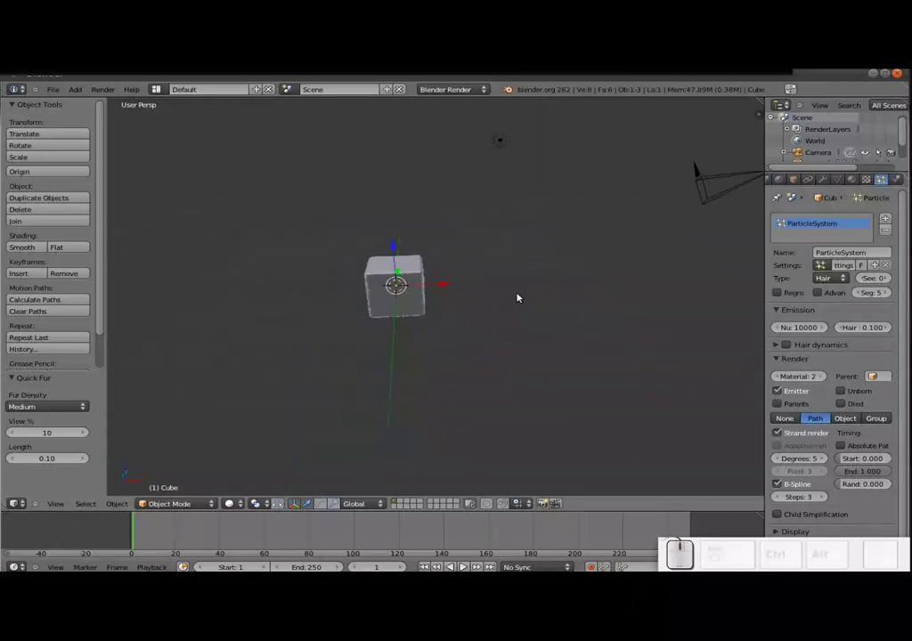